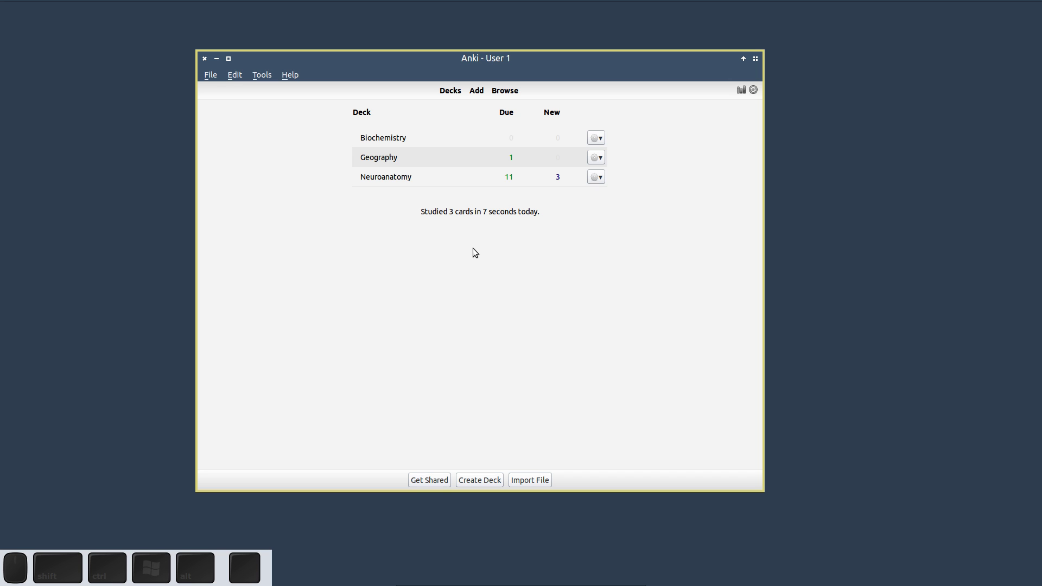
Scroll the AnkiWeb shared add-ons list open beside Anki's deck list.
scroll(down, 3)
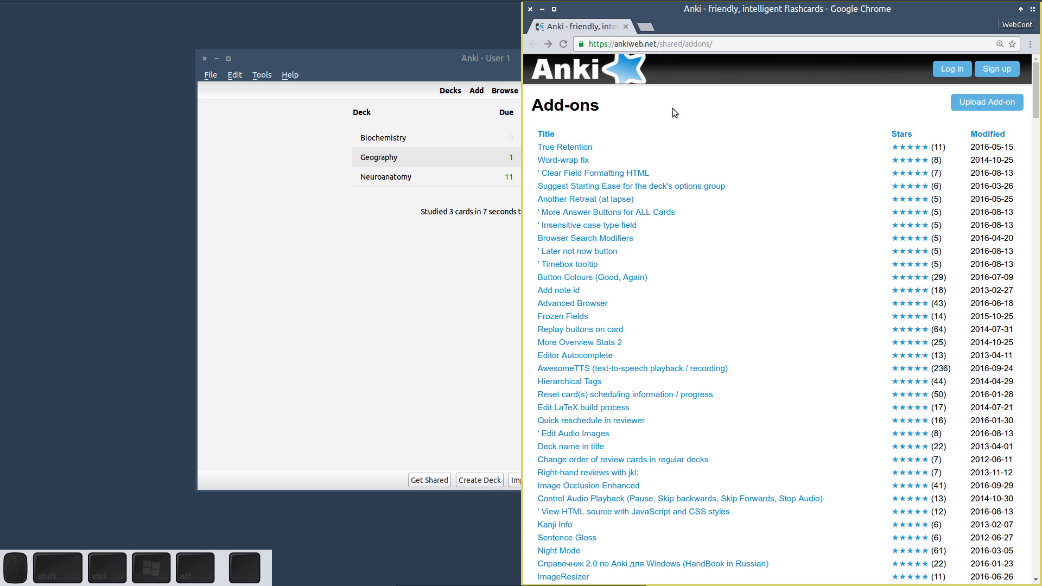
Find 'image occlu' in the add-ons page and cycle through its three matches back to the first.
key(F3)
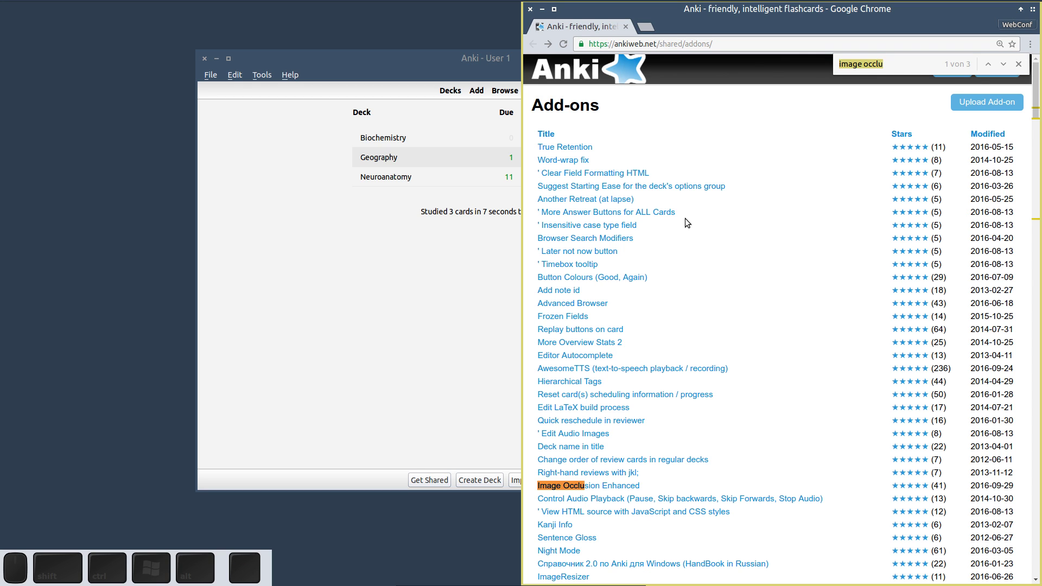
scroll(down, 3)
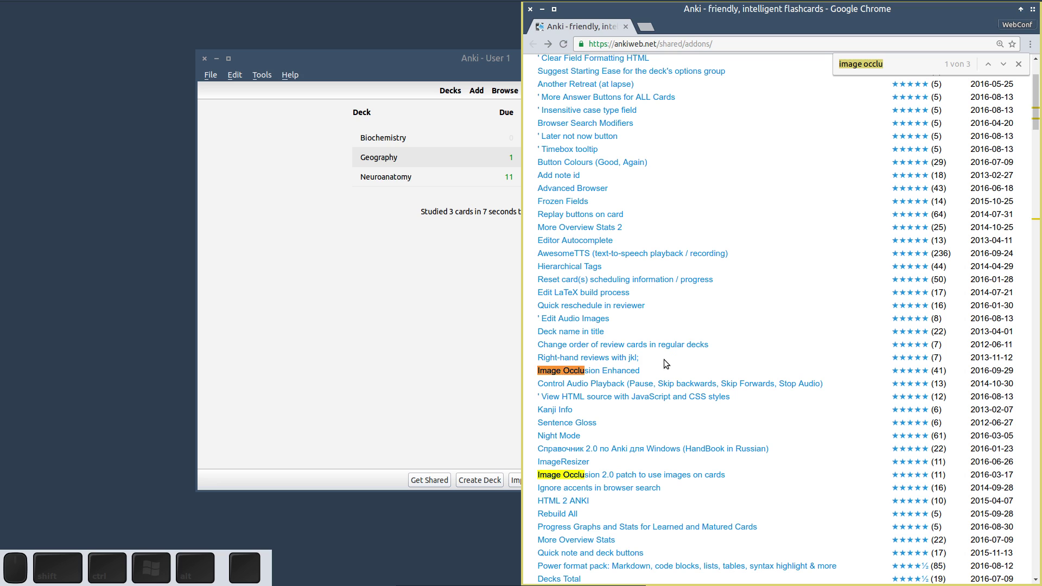
key(F3)
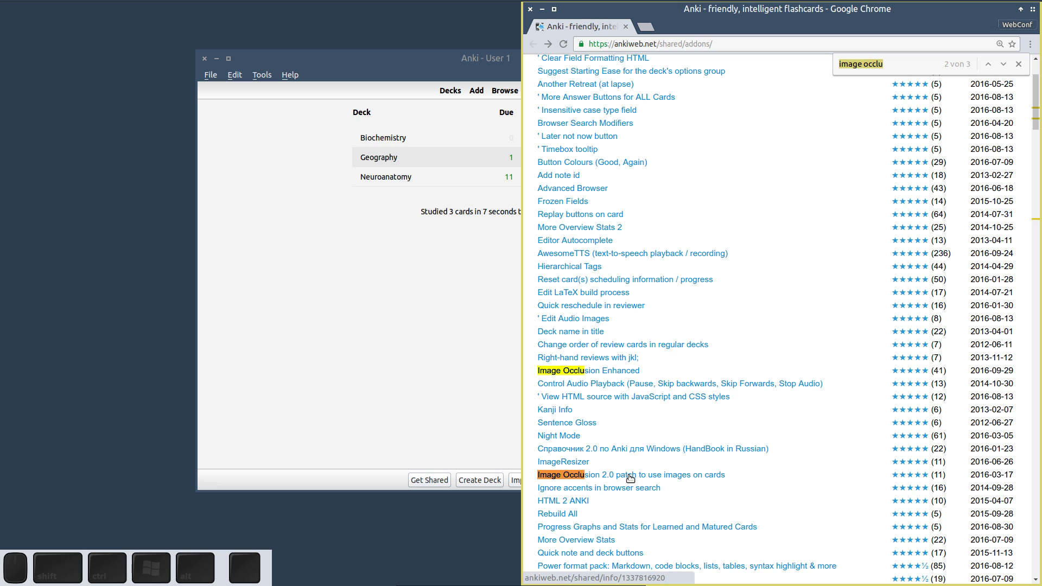
key(F3)
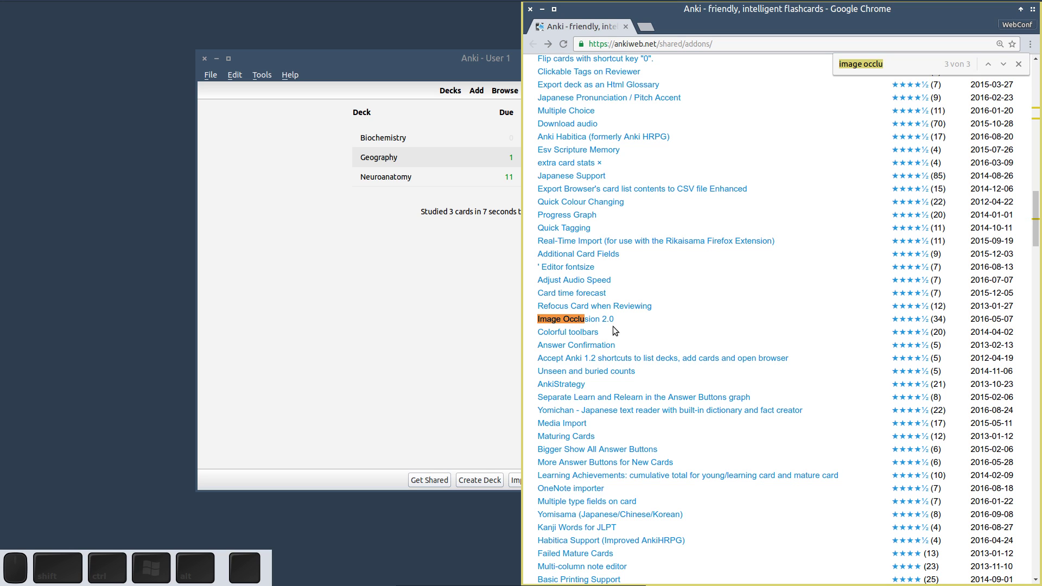
key(F3)
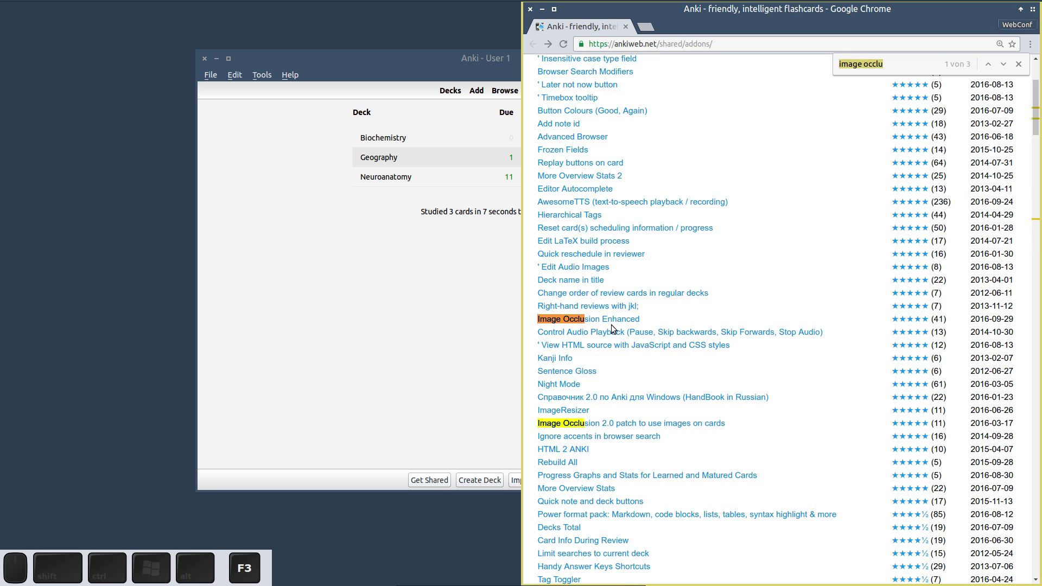
click(603, 322)
scroll(down, 3)
scroll(down, 3)
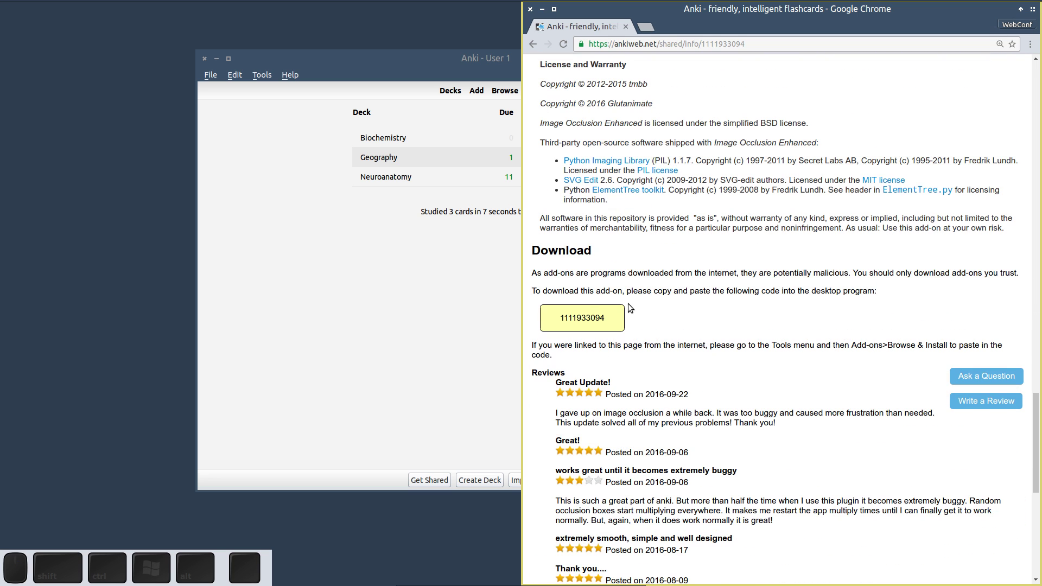
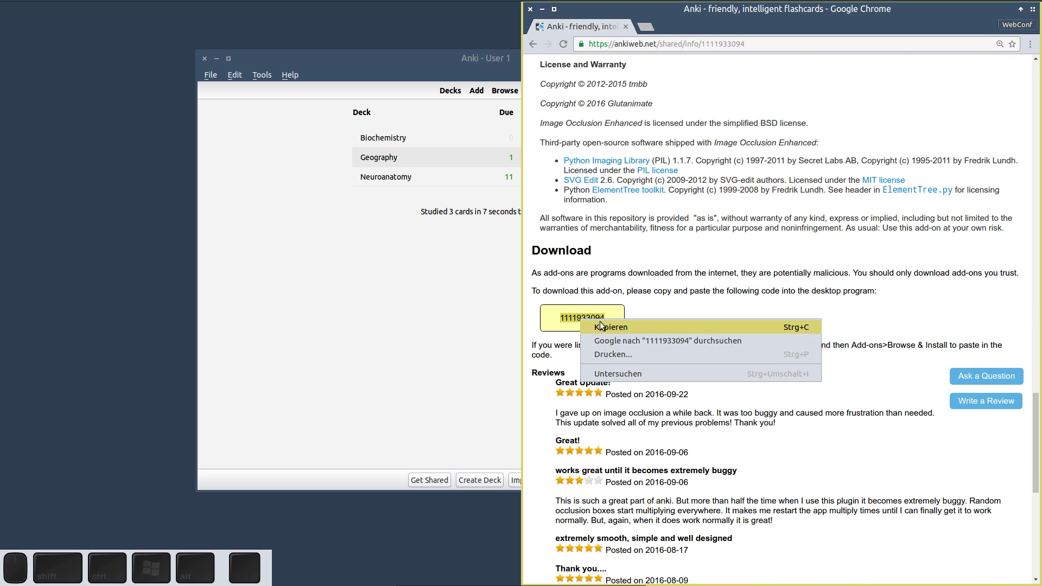
click(603, 326)
click(474, 57)
Install Image Occlusion Enhanced via Browse & Install with the pasted code and dismiss the success message.
click(267, 74)
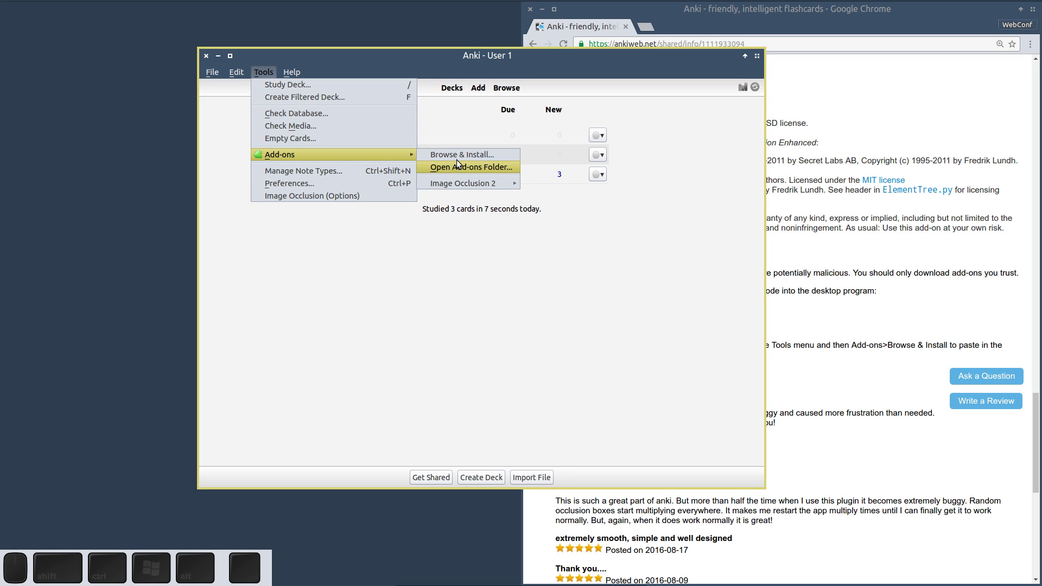
click(464, 155)
right_click(343, 300)
click(361, 363)
click(360, 322)
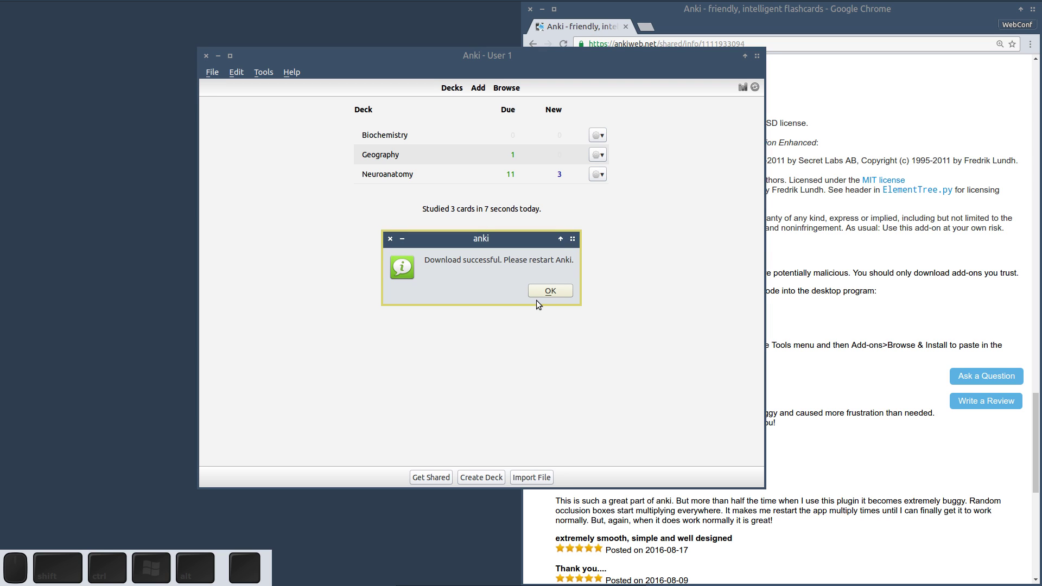
click(559, 287)
Quit Anki so the add-on can take effect on restart.
click(203, 56)
click(312, 98)
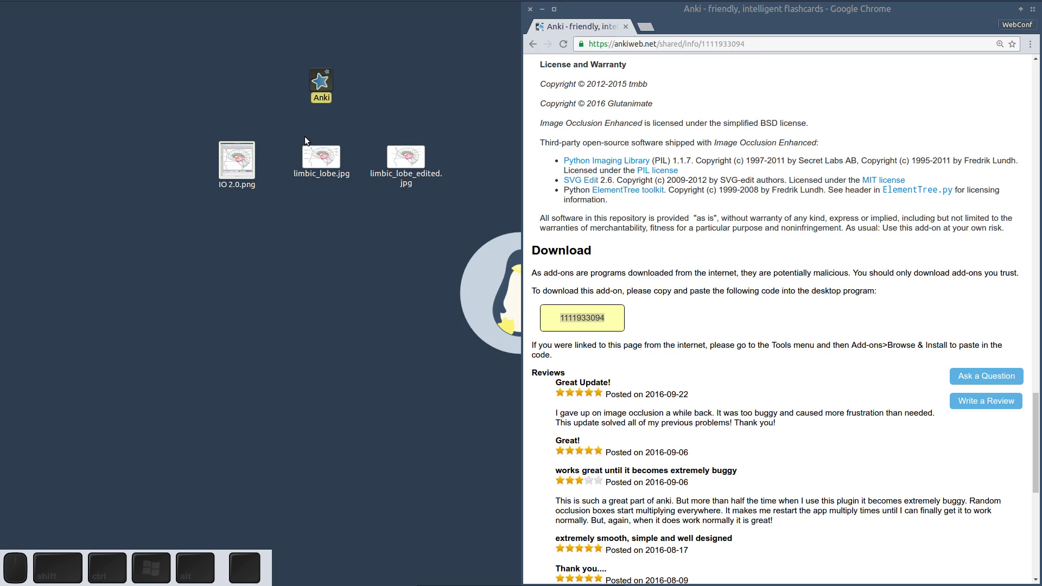
Relaunch Anki from the desktop, confirm Image Occlusion in the add-ons list, and move the window left.
click(262, 76)
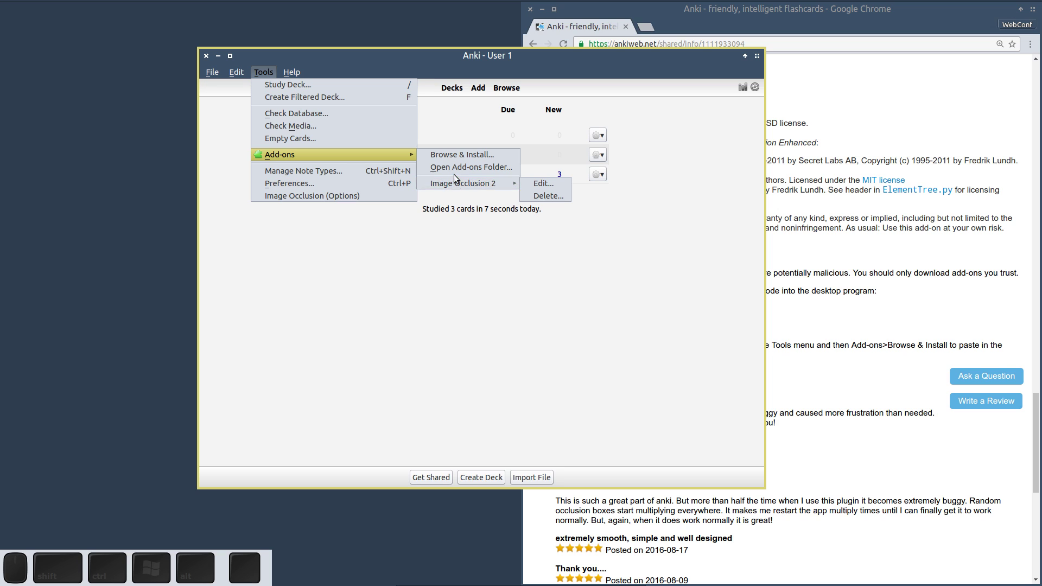
click(405, 255)
drag(578, 59, 536, 166)
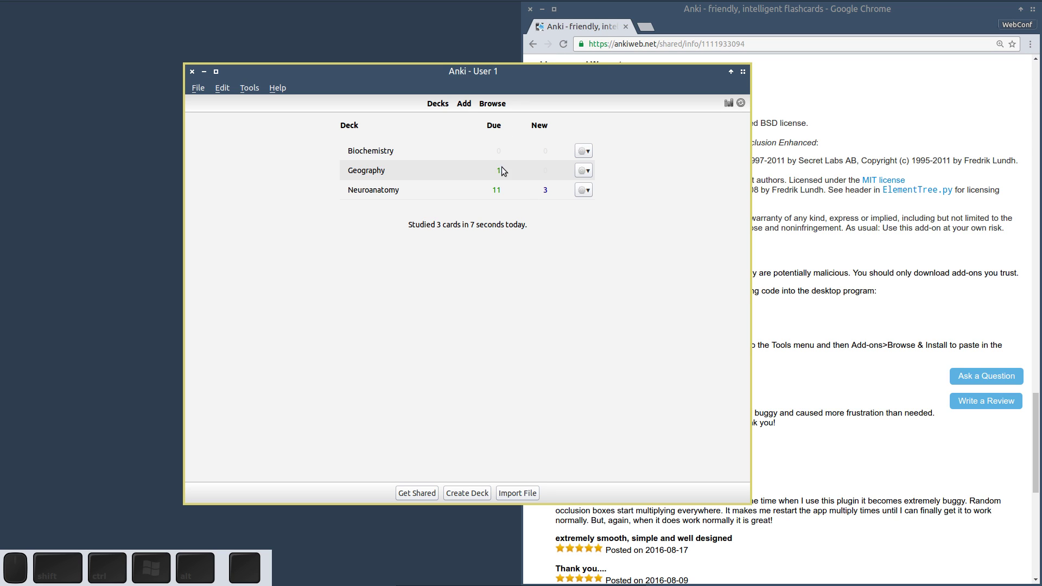
Read through the Image Occlusion Enhanced page's description, examples, installation, usage and credits sections.
click(611, 212)
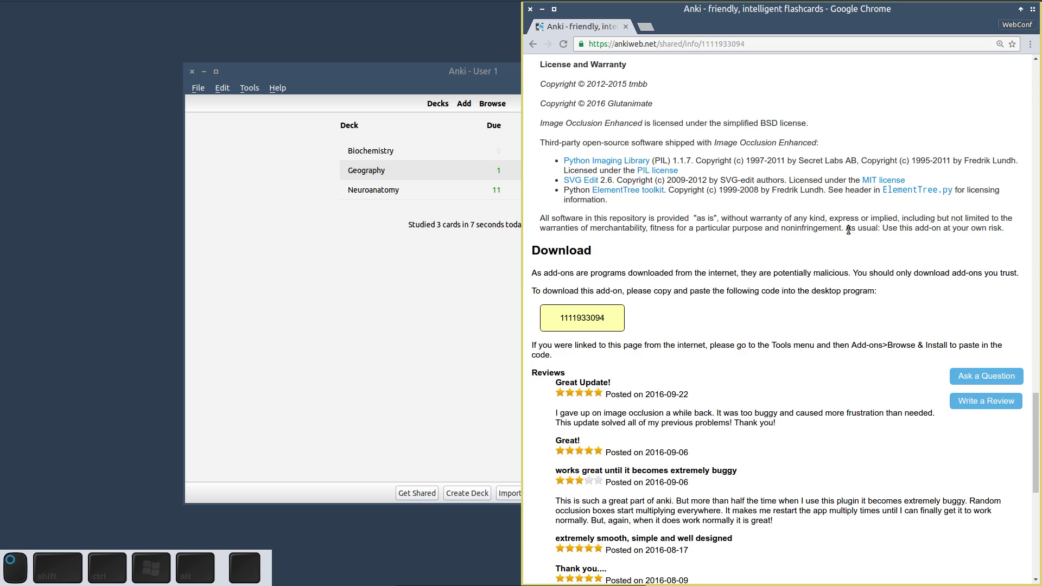
drag(1036, 442, 889, 283)
scroll(down, 3)
scroll(down, 3)
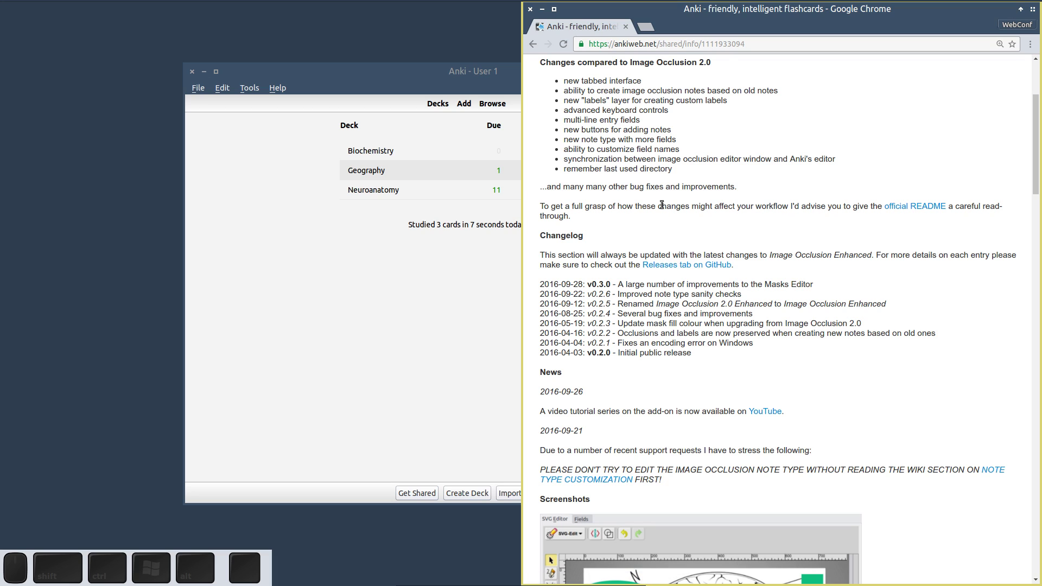
scroll(down, 3)
scroll(down, 3)
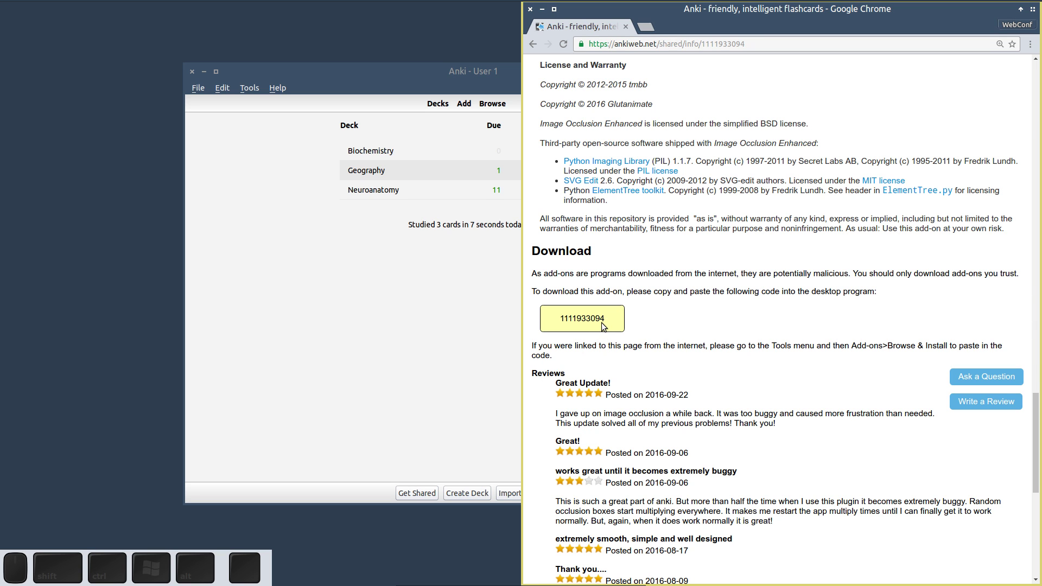
scroll(up, 3)
scroll(up, 3)
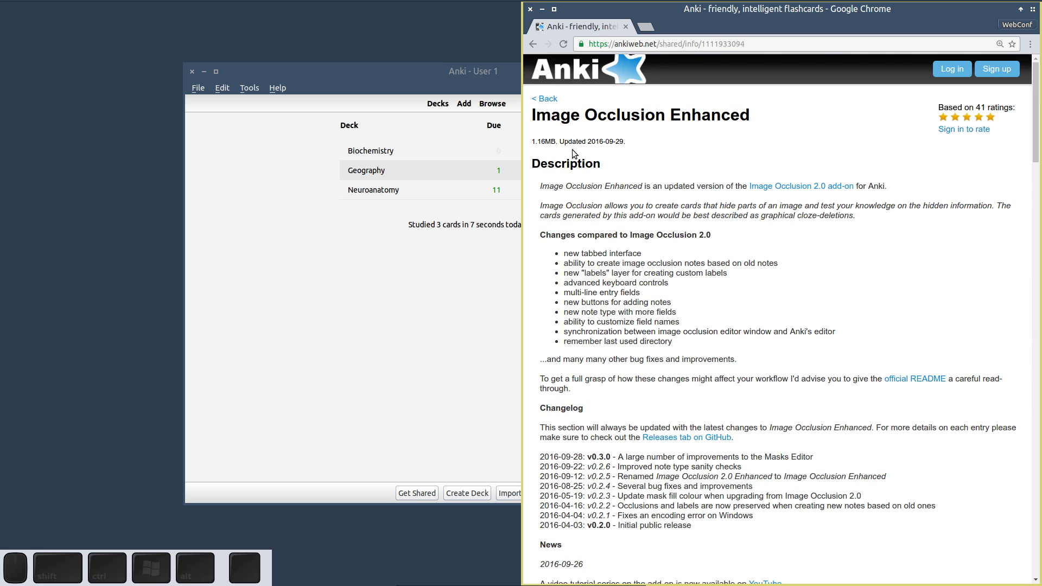
scroll(down, 3)
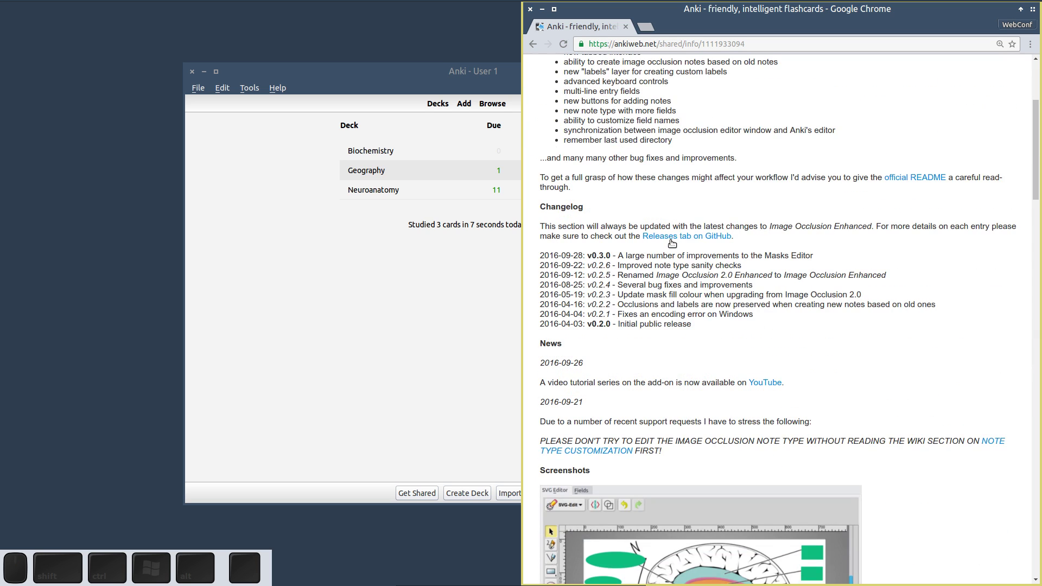
scroll(up, 3)
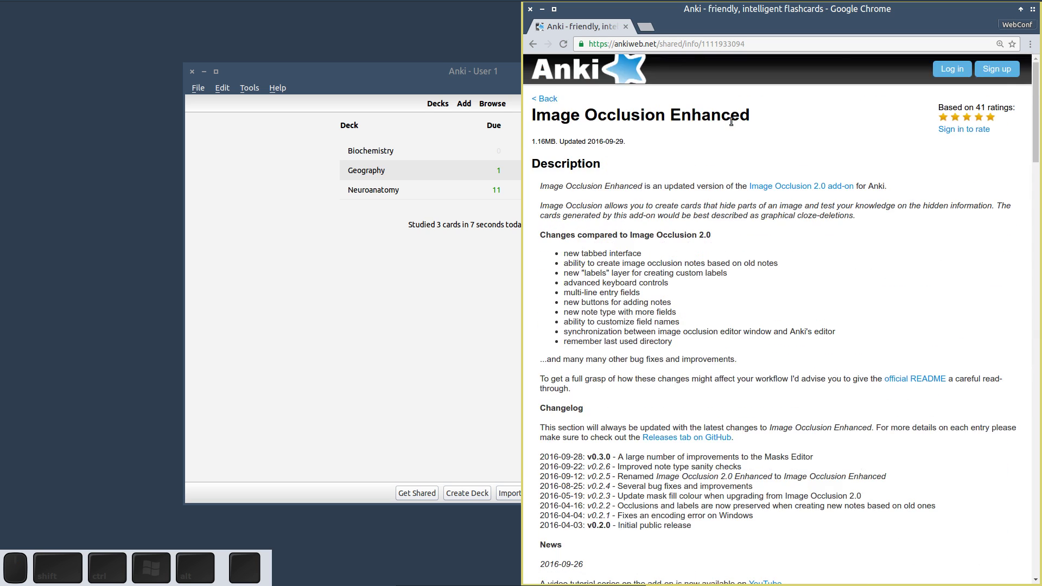
scroll(down, 3)
scroll(down, 3)
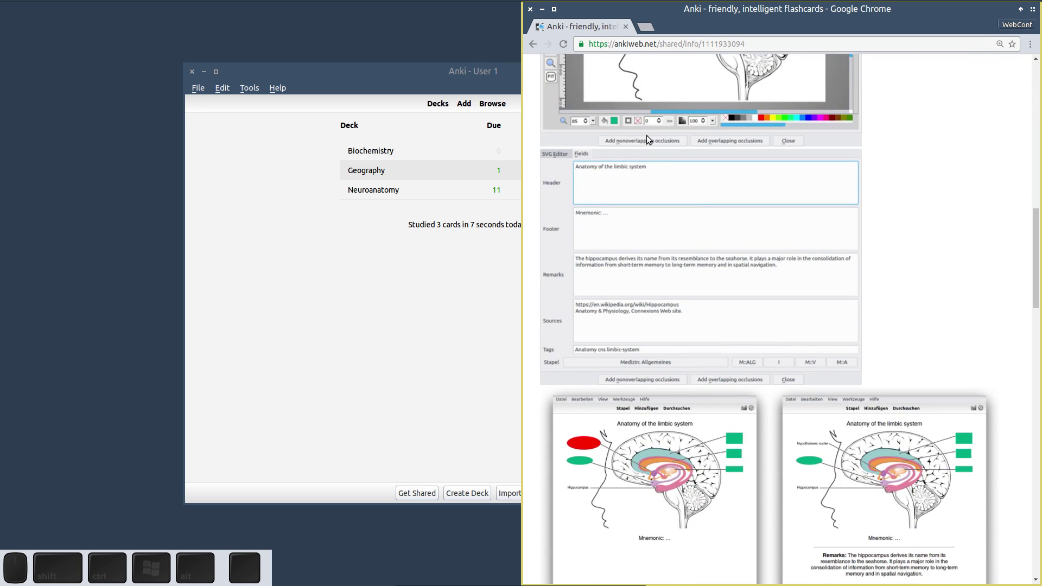
scroll(down, 3)
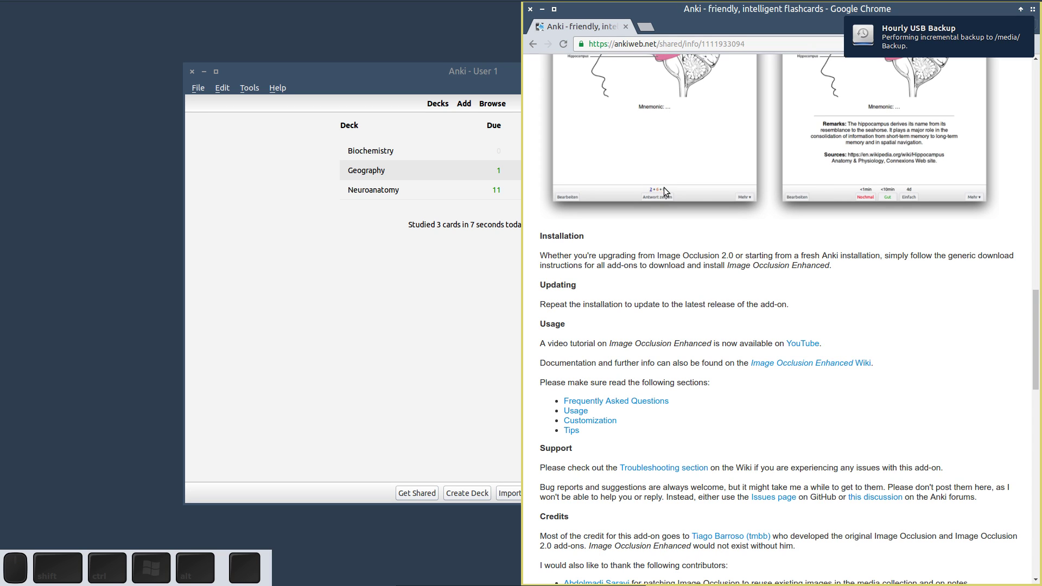
scroll(down, 3)
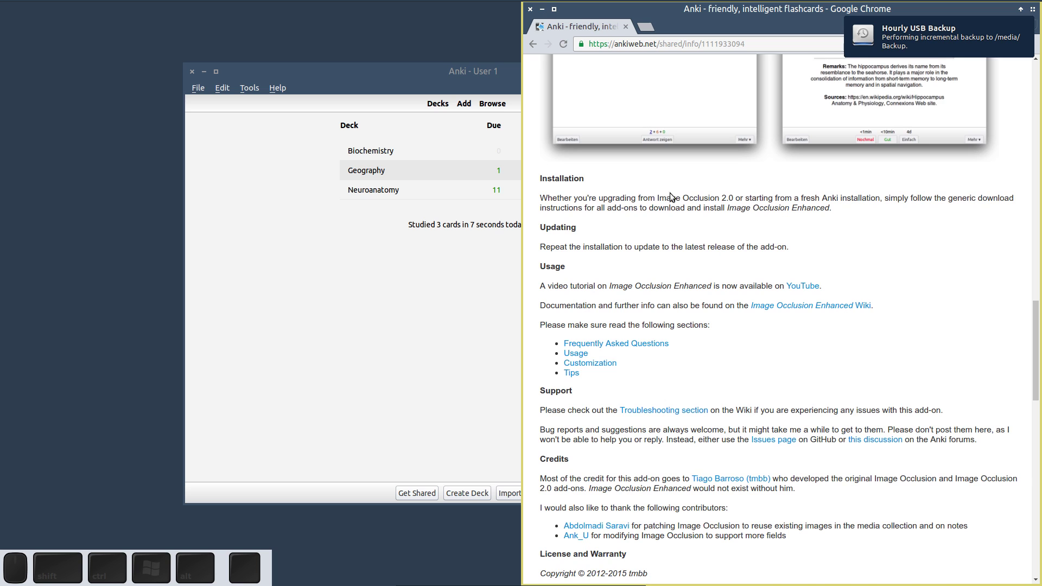
scroll(up, 3)
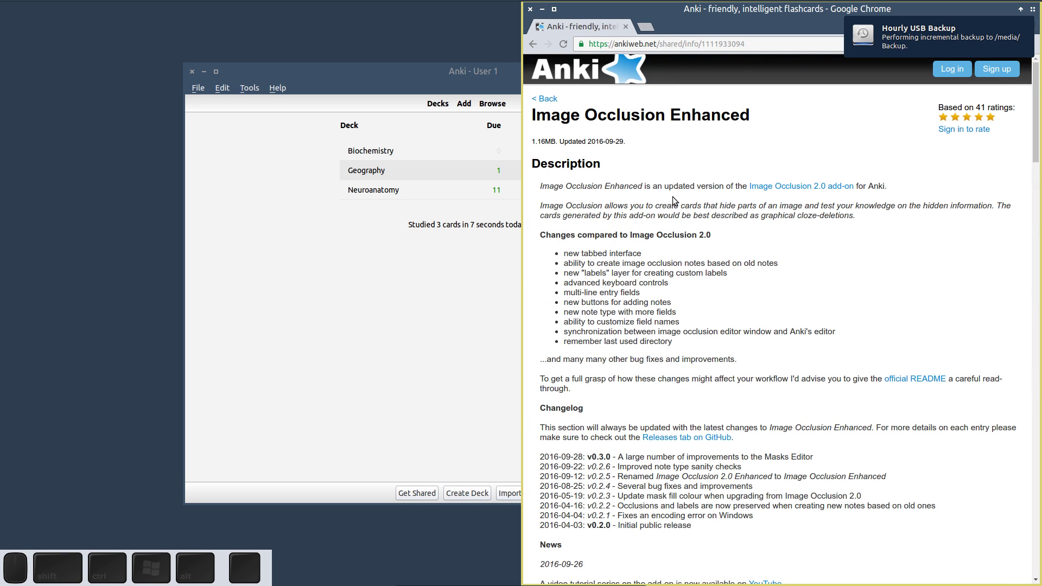